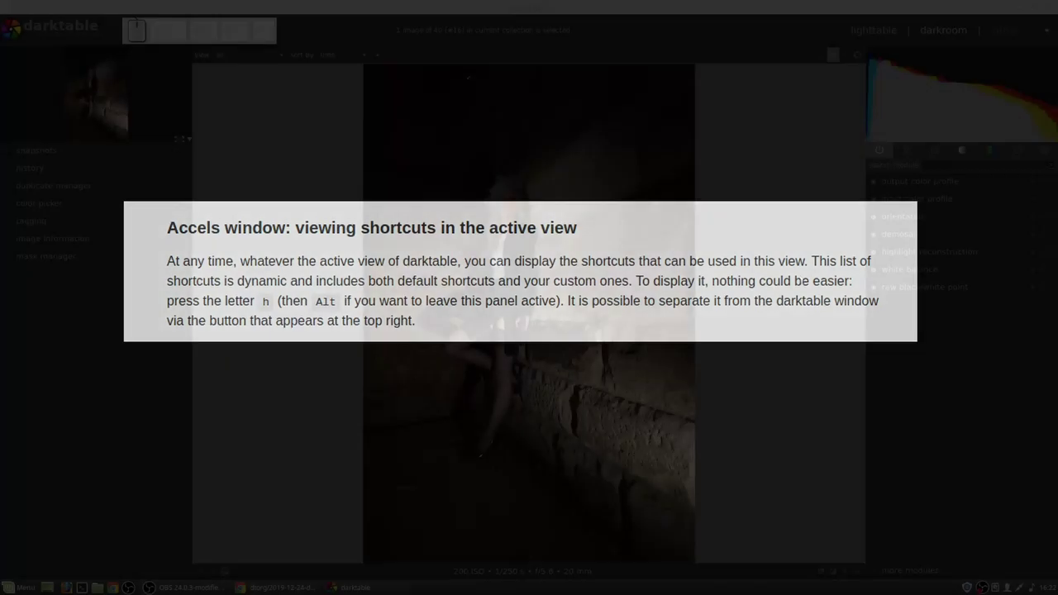
Toggle the accels window with H and Alt+H to list global, darkroom, image operation and module shortcuts.
{"action": "left_click", "coordinate": [770, 299]}
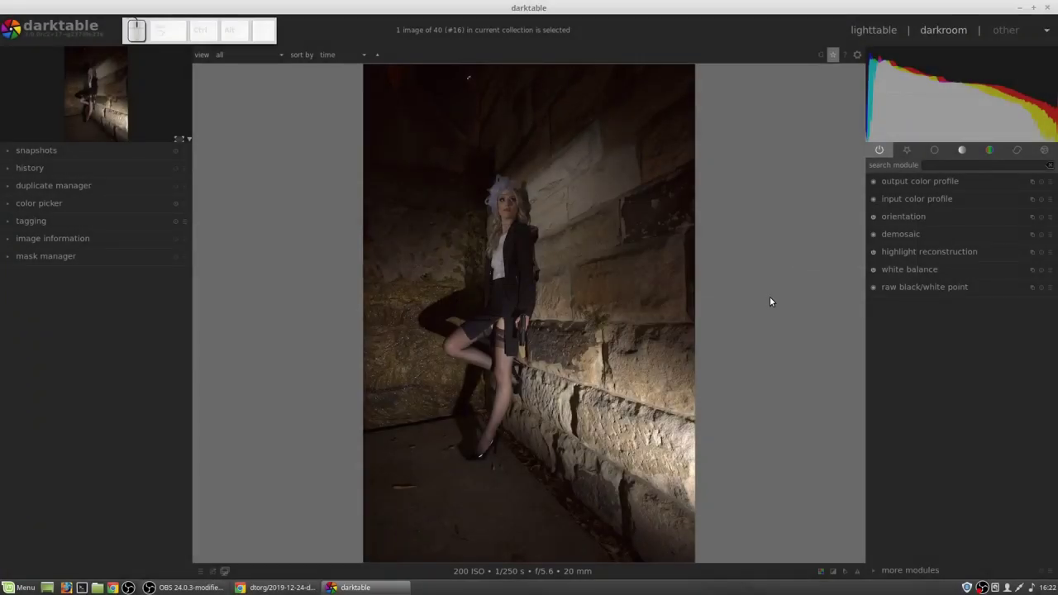
{"action": "key", "text": "h"}
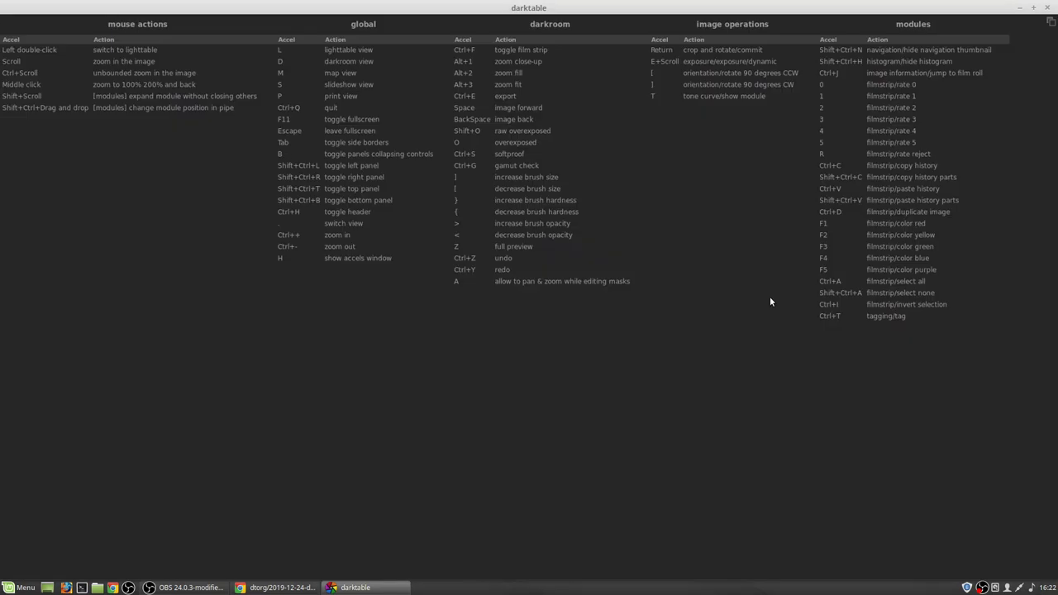
{"action": "middle_click", "coordinate": [771, 299]}
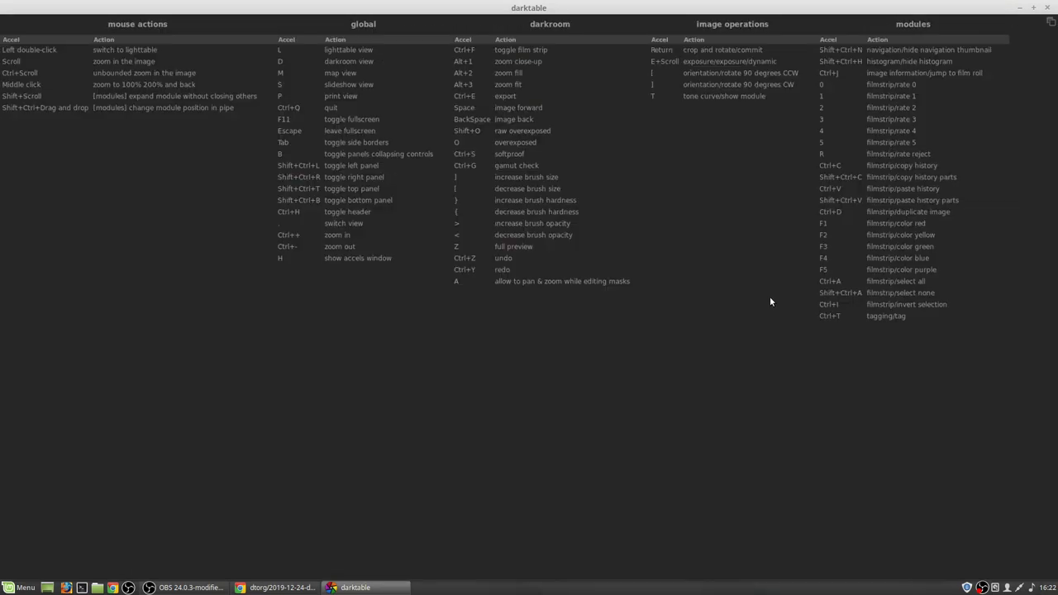
{"action": "key", "text": "alt+h"}
{"action": "middle_click", "coordinate": [771, 299]}
{"action": "key", "text": "h"}
{"action": "middle_click", "coordinate": [771, 299]}
{"action": "key", "text": "alt+h"}
{"action": "key", "text": "h"}
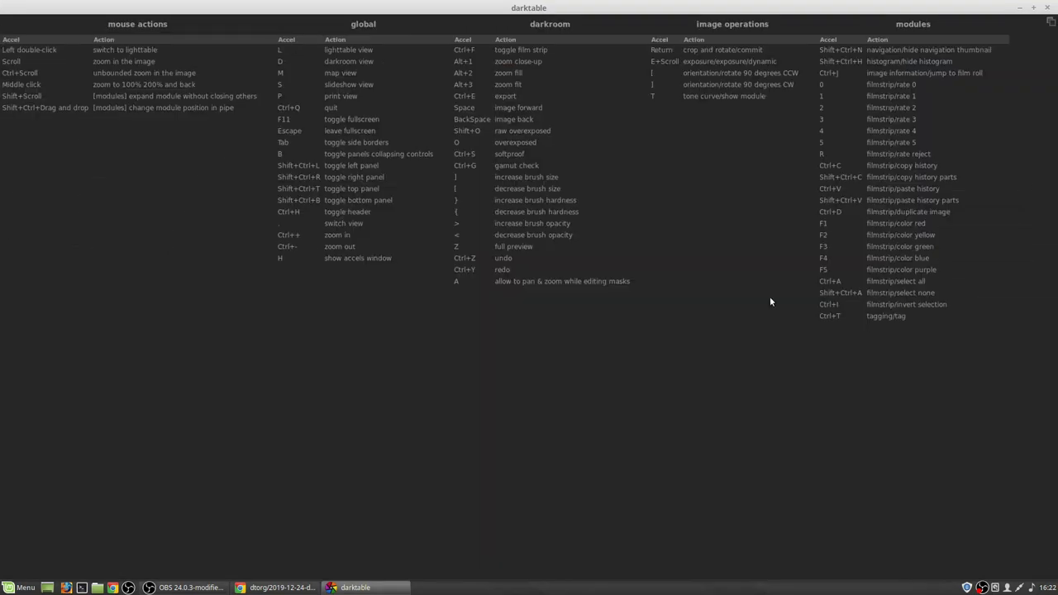
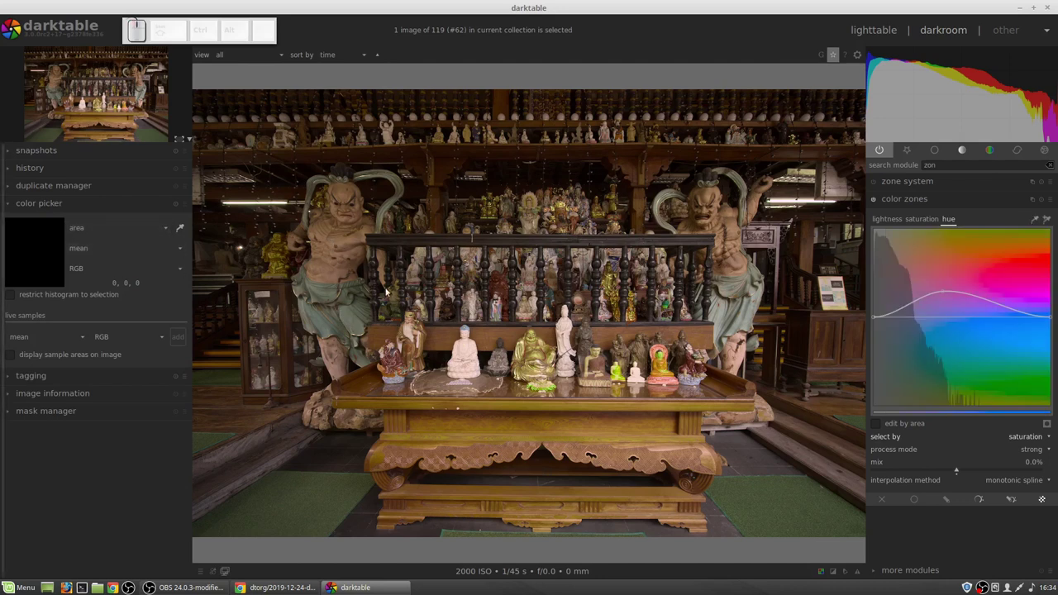
Use the color zones picker to sample a rectangle over the left guardian statue's head.
{"action": "left_click", "coordinate": [1038, 223]}
{"action": "left_click_drag", "start_coordinate": [341, 229], "coordinate": [450, 287]}
{"action": "scroll", "scroll_direction": "up", "scroll_amount": 3}
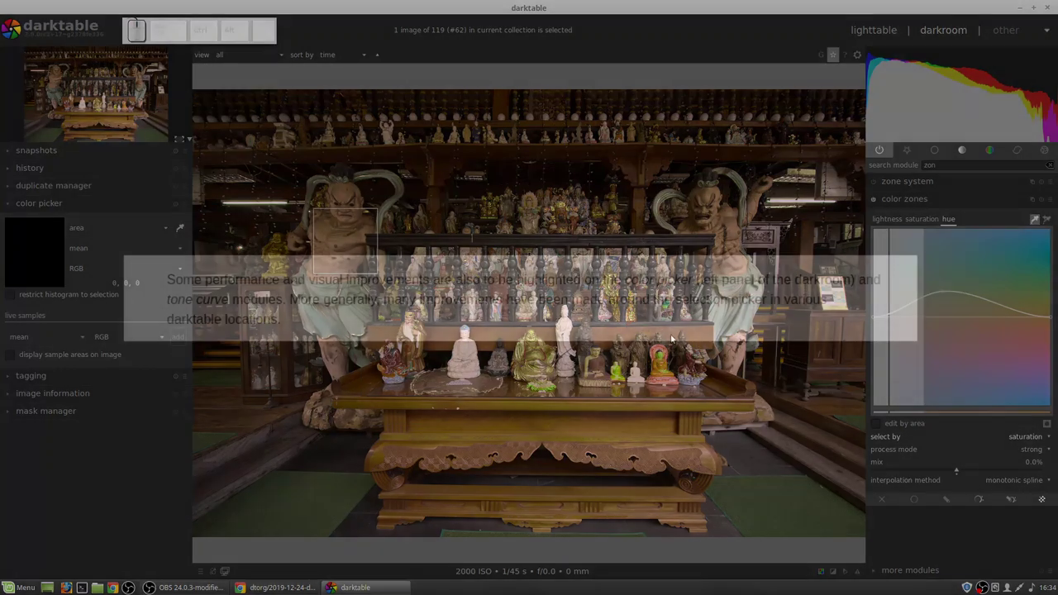